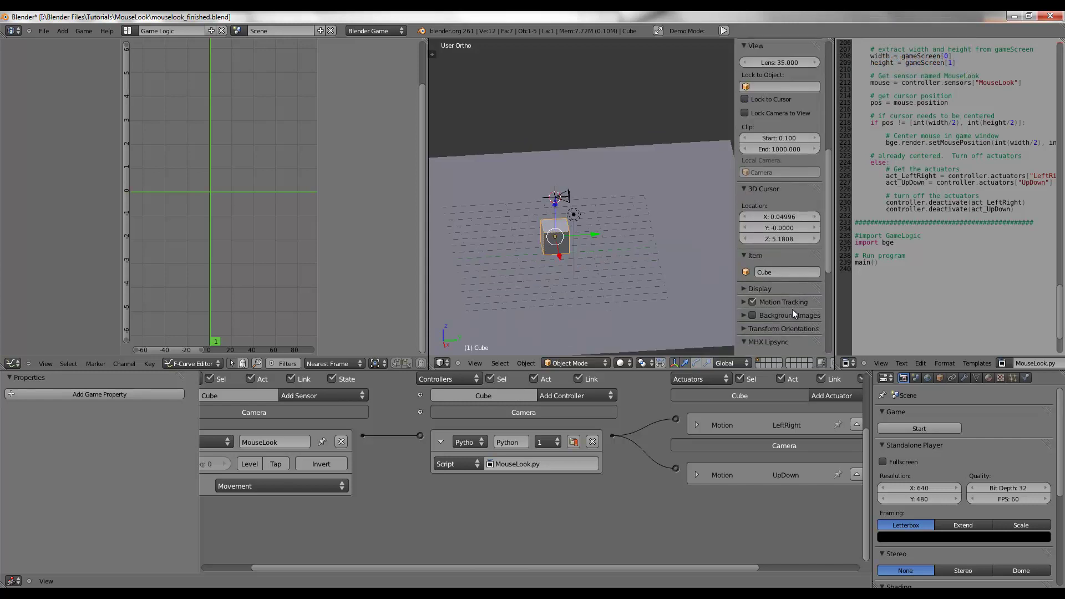
Step: Add a keyboard sensor named forward on the W key, firing continuously while held
scroll("up", 3)
key("n")
scroll("up", 3)
middle_click(578, 315)
middle_click(451, 457)
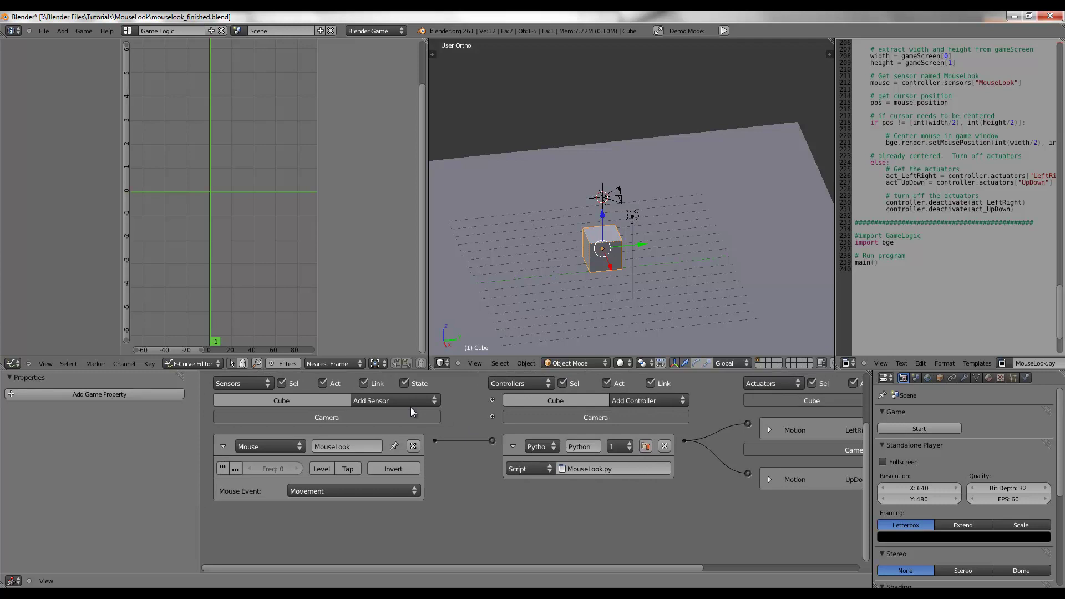
left_click(426, 405)
left_click(357, 429)
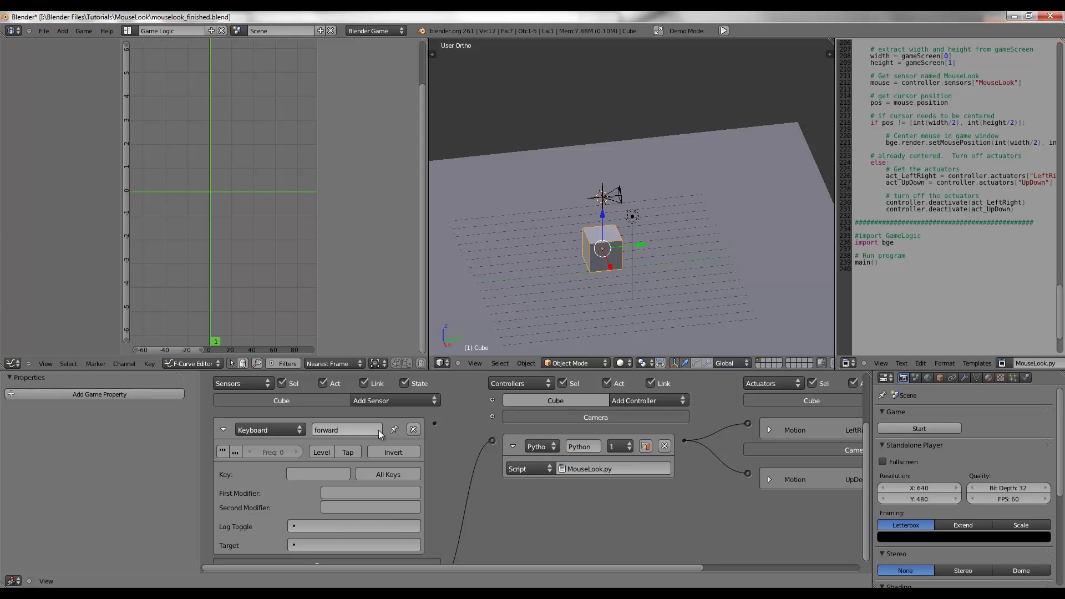
left_click(339, 478)
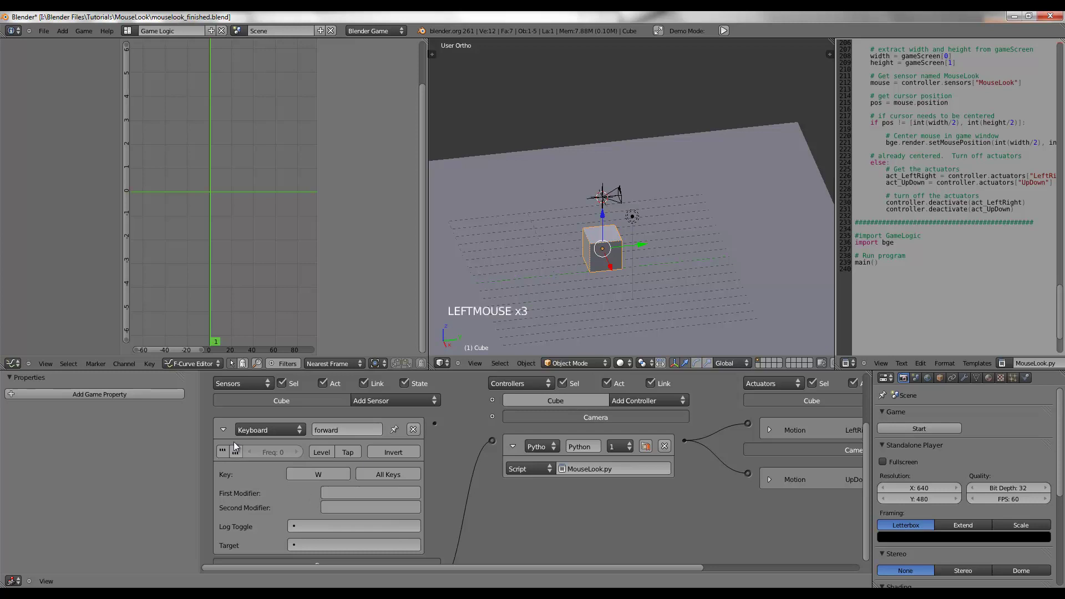
left_click(227, 432)
left_click(439, 403)
Step: Add keyboard sensors back and left (A key), each firing continuously while held
left_click(341, 449)
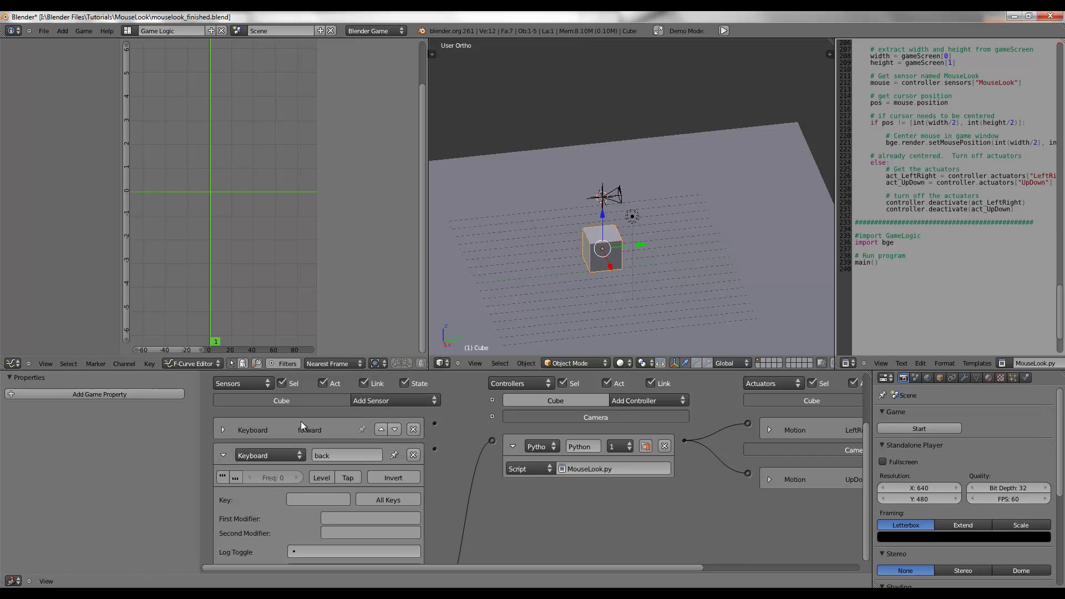
left_click(325, 501)
left_click(229, 456)
left_click(372, 404)
left_click(341, 477)
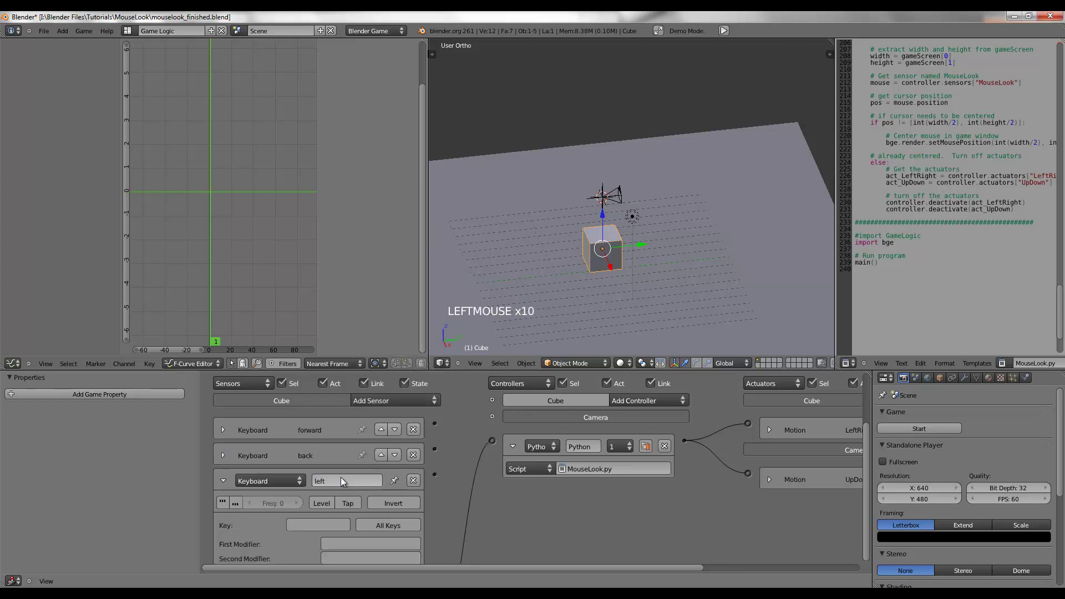
left_click(326, 527)
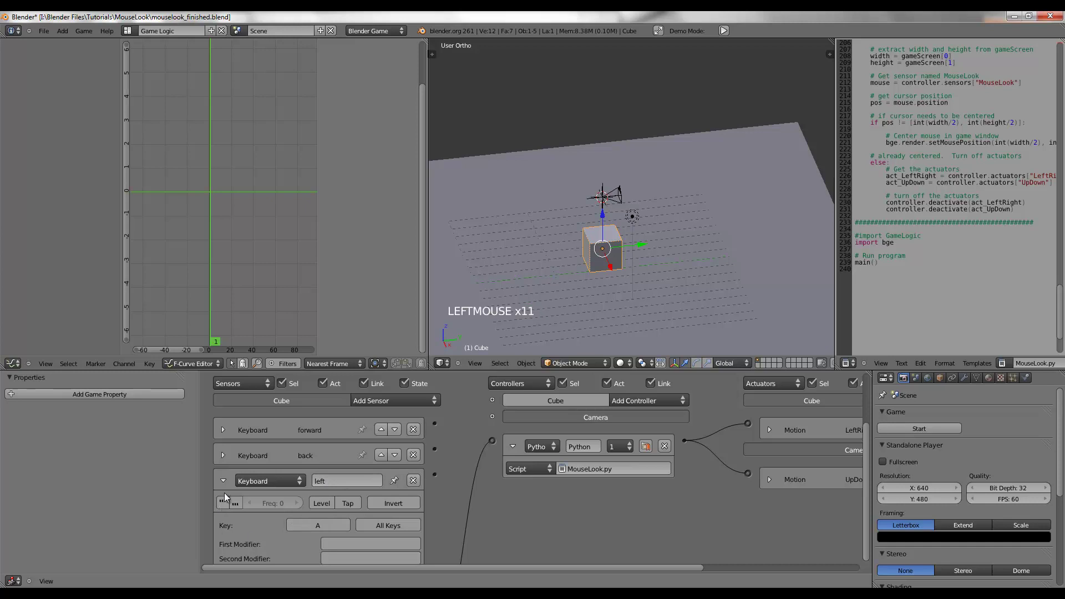
left_click(227, 486)
left_click(390, 402)
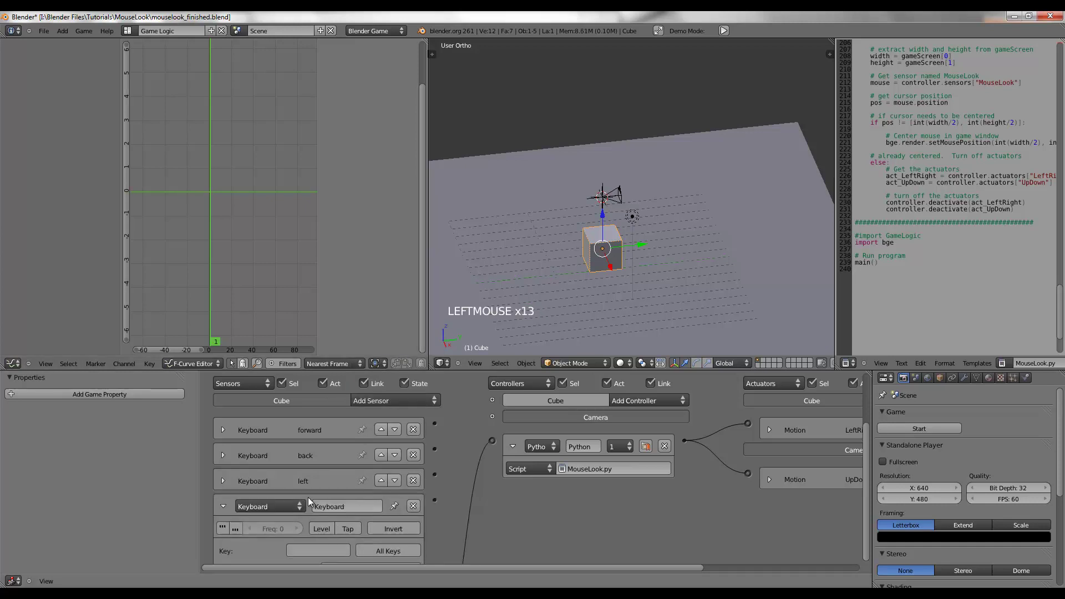
Step: Add a keyboard sensor named right with its trigger key set, then collapse it
left_click(334, 505)
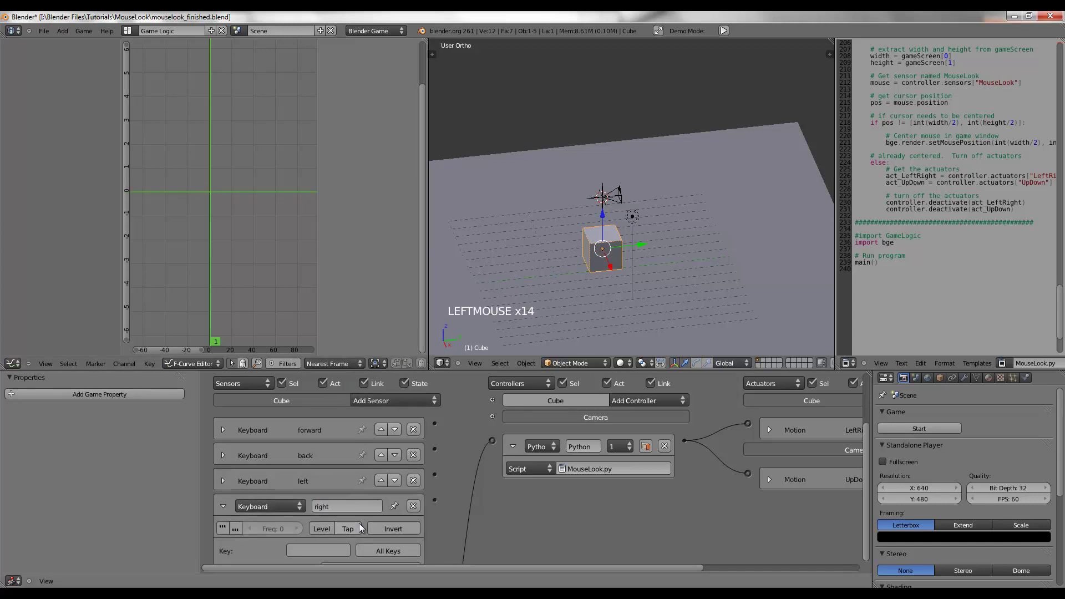
left_click(338, 546)
left_click(221, 508)
left_click(382, 401)
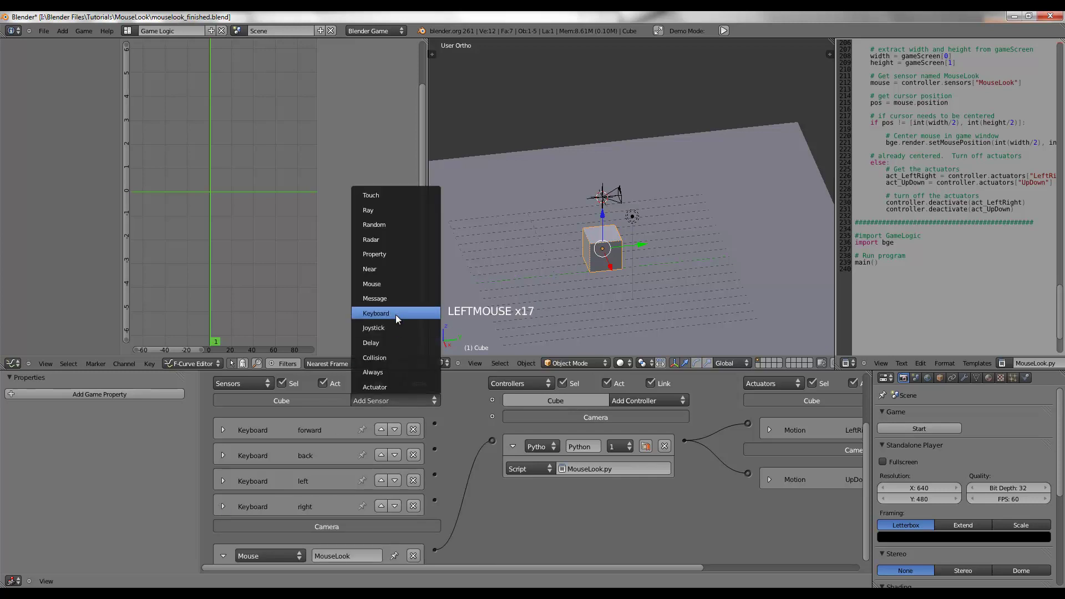
Step: Add a run keyboard sensor triggered by W with a Left Shift modifier
middle_click(388, 516)
left_click(398, 456)
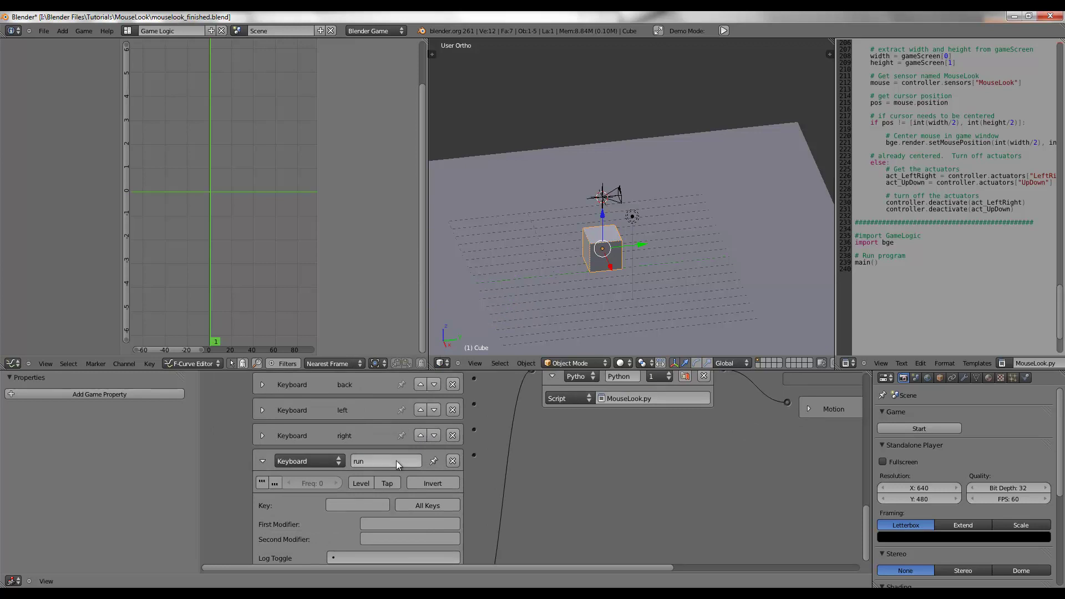
left_click(374, 504)
left_click(391, 526)
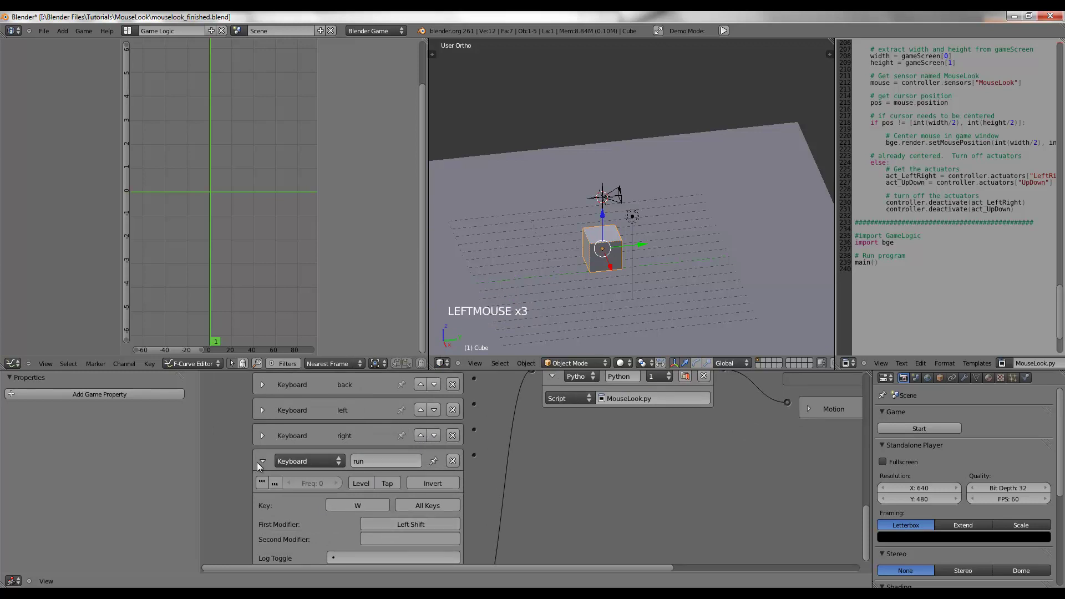
left_click(266, 465)
middle_click(350, 444)
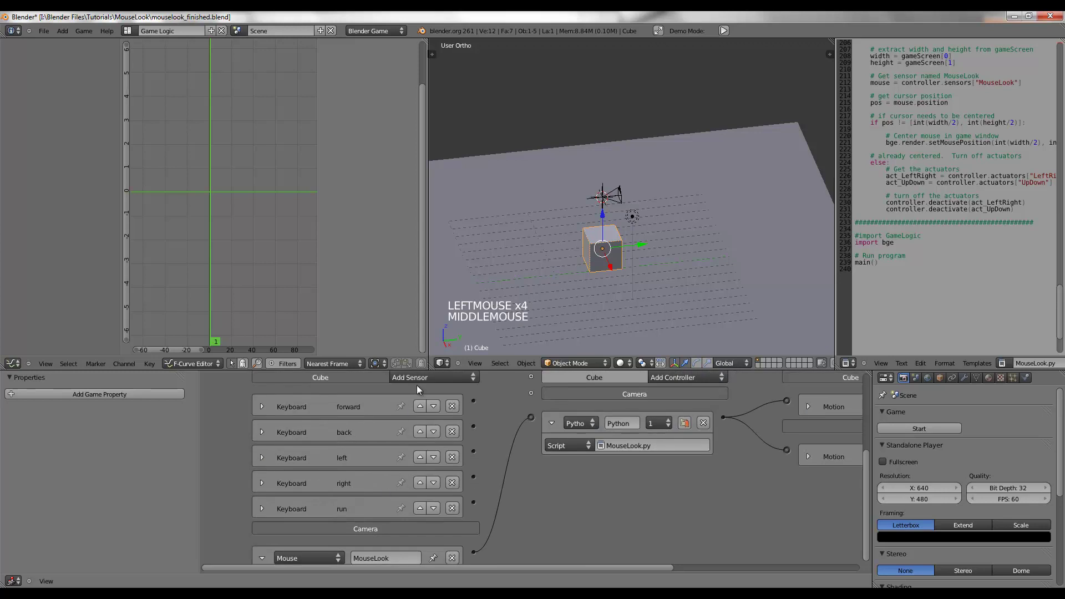
Step: Add a jump keyboard sensor with its trigger key set
left_click(423, 384)
middle_click(384, 499)
left_click(411, 474)
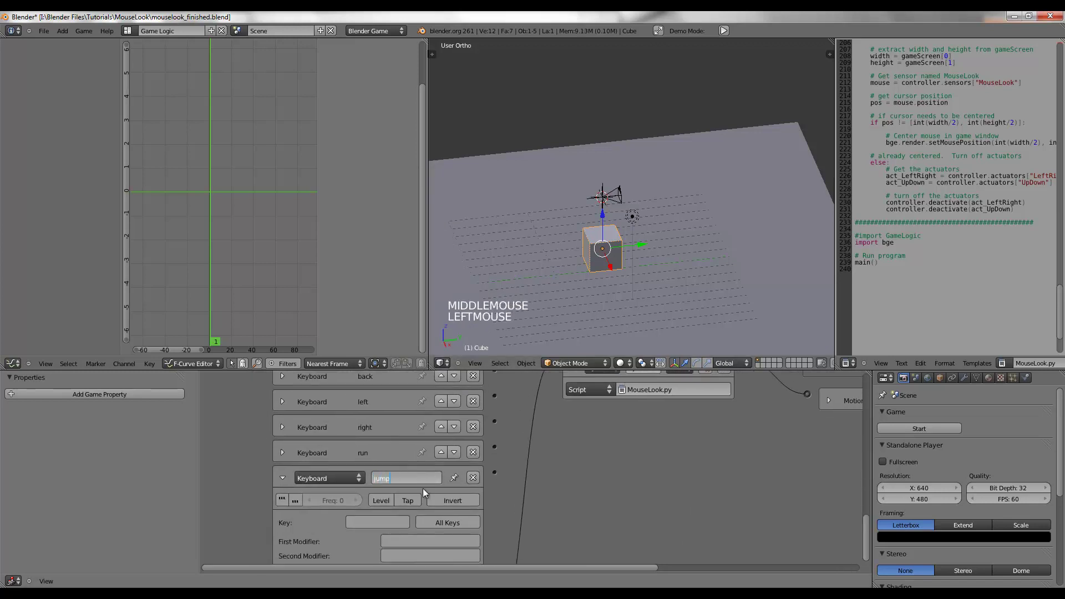
left_click(404, 522)
left_click(286, 476)
middle_click(397, 429)
Step: Add a delay sensor with a longer duration and rename it stop
left_click(457, 405)
left_click(459, 402)
middle_click(407, 522)
left_click(434, 515)
left_click(434, 516)
double_click(434, 515)
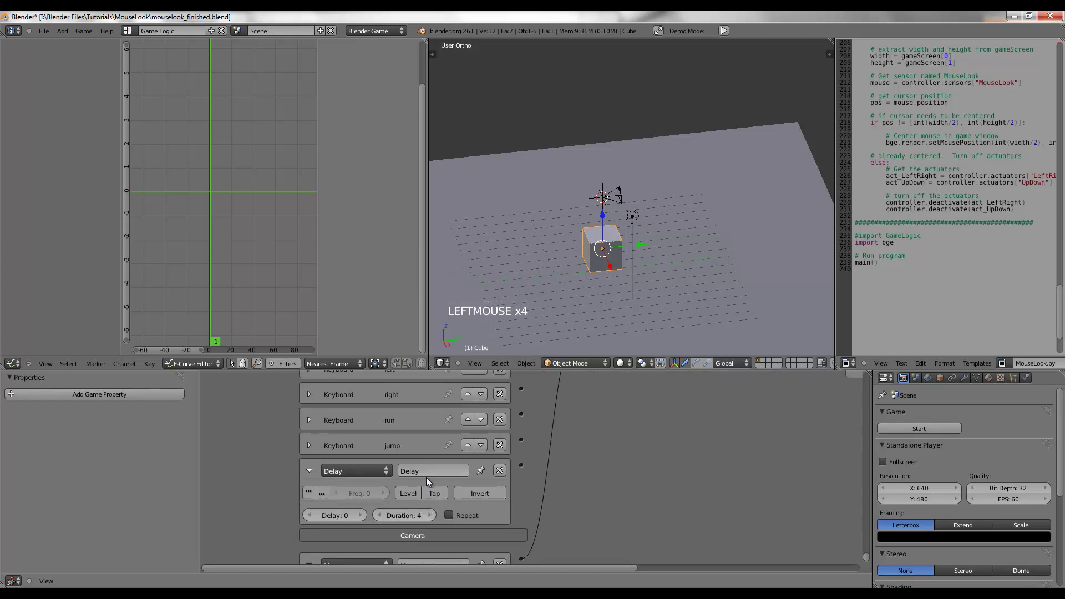
left_click(434, 467)
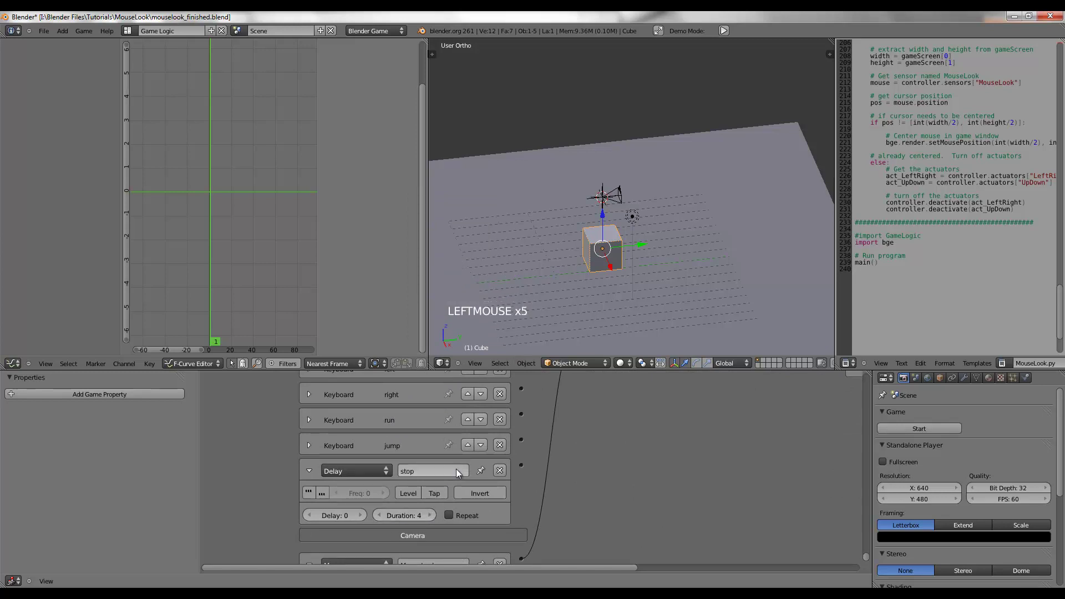
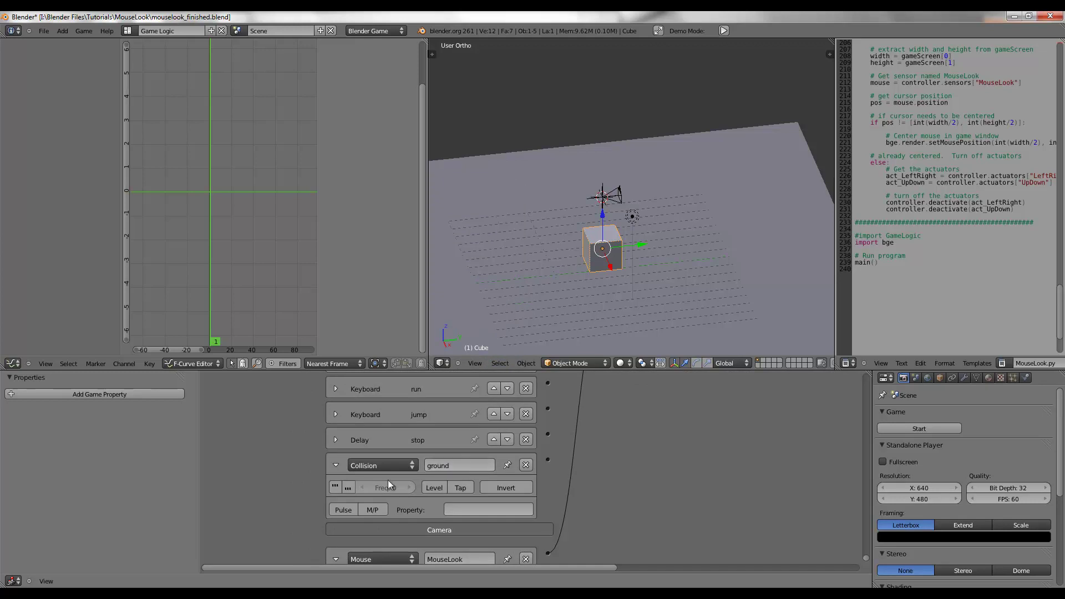
Step: Collapse the ground collision sensor and review the sensor list, expanding forward
left_click(343, 467)
scroll("down", 3)
middle_click(662, 422)
left_click(317, 523)
left_click(317, 523)
left_click(313, 500)
left_click(313, 500)
left_click(315, 475)
left_click(315, 475)
left_click(309, 443)
left_click(317, 455)
left_click(317, 455)
double_click(315, 429)
Step: Add a Python controller and wire all the movement sensors into it
left_click(316, 413)
left_click(318, 413)
left_click(651, 381)
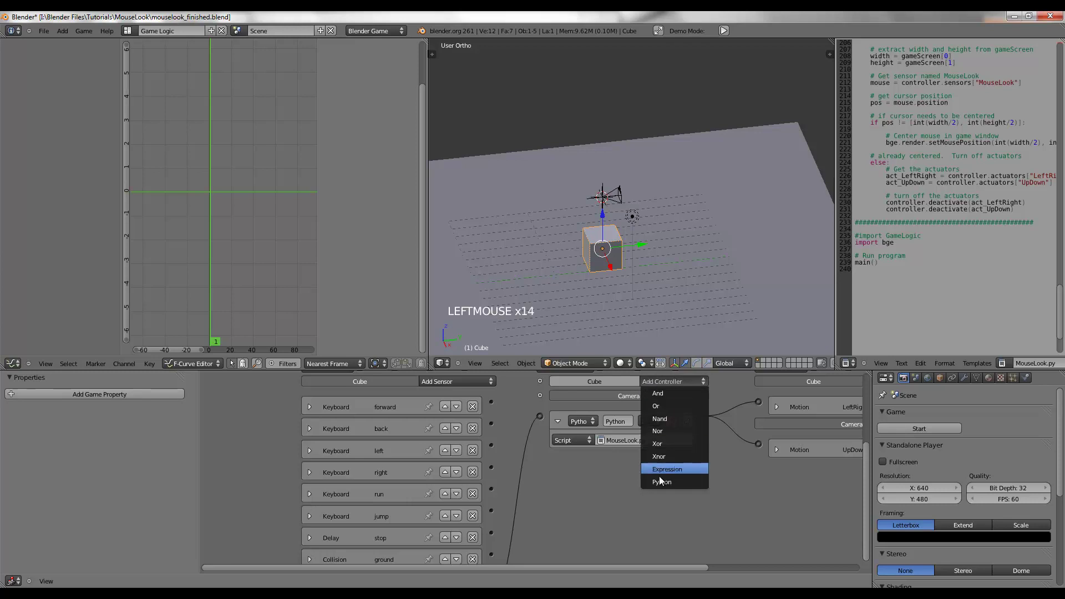
left_click(539, 404)
left_click(504, 426)
left_click(540, 413)
left_click(509, 455)
left_click(546, 405)
left_click(502, 504)
left_click(546, 406)
left_click(497, 555)
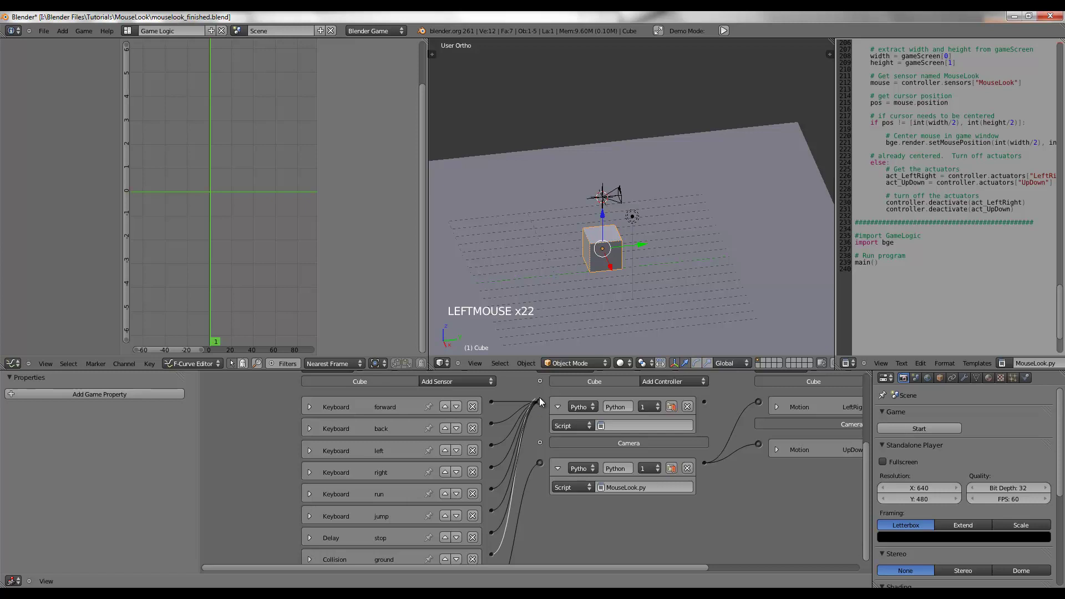
Step: Add a Motion actuator named move set to Servo Control, linked from the Python controller
middle_click(548, 416)
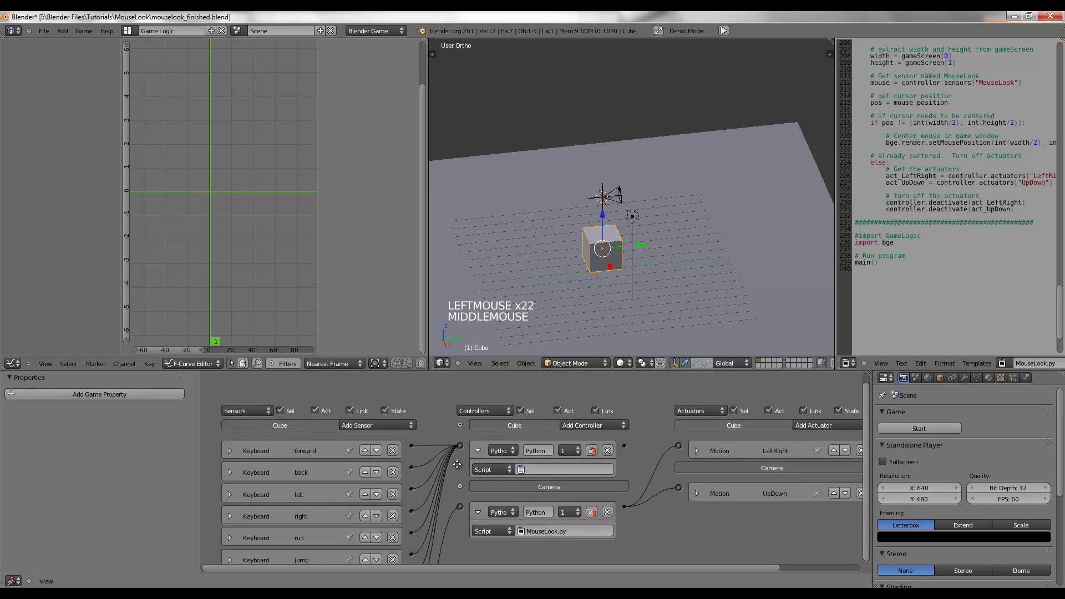
left_click(757, 429)
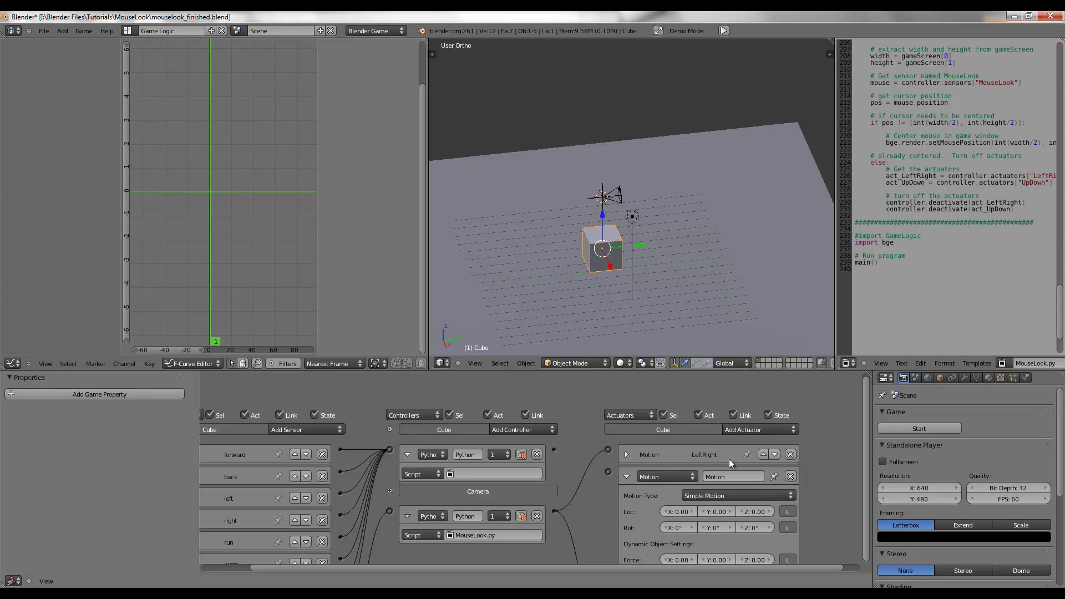
left_click(785, 456)
left_click(738, 450)
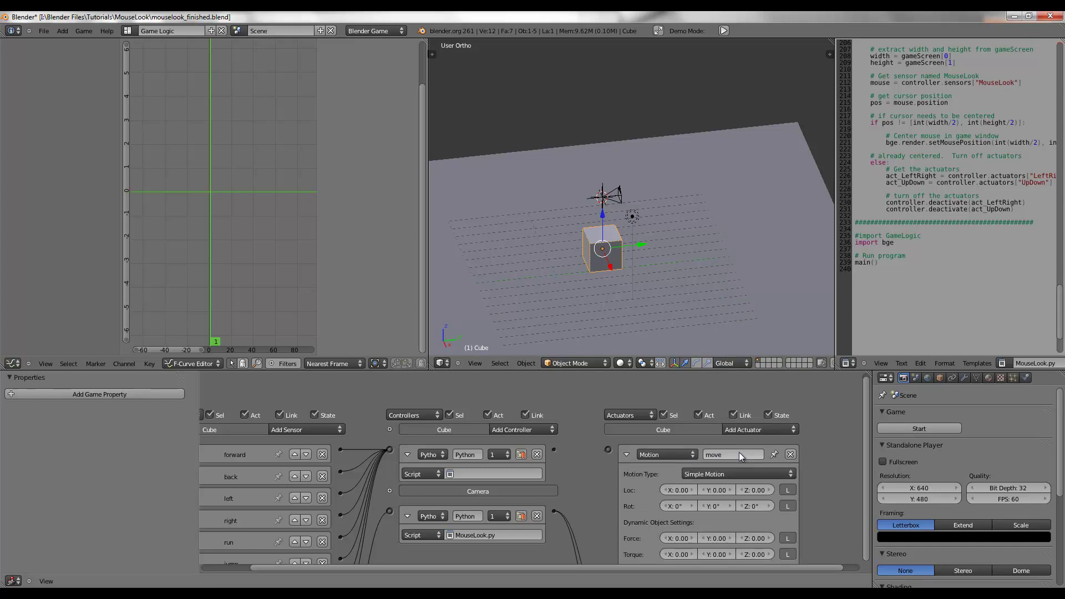
left_click(728, 475)
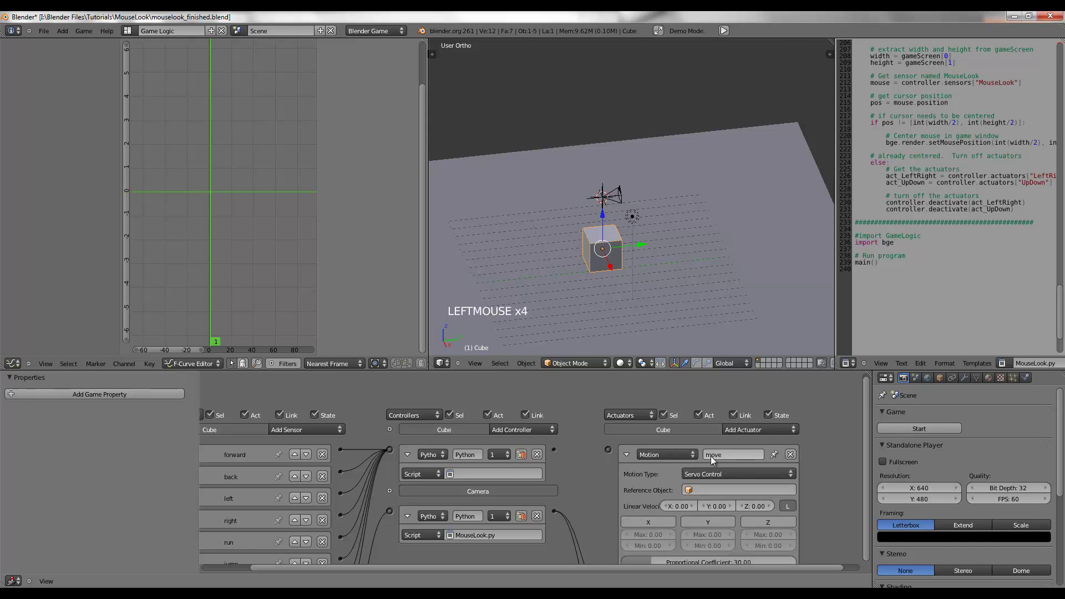
left_click(605, 456)
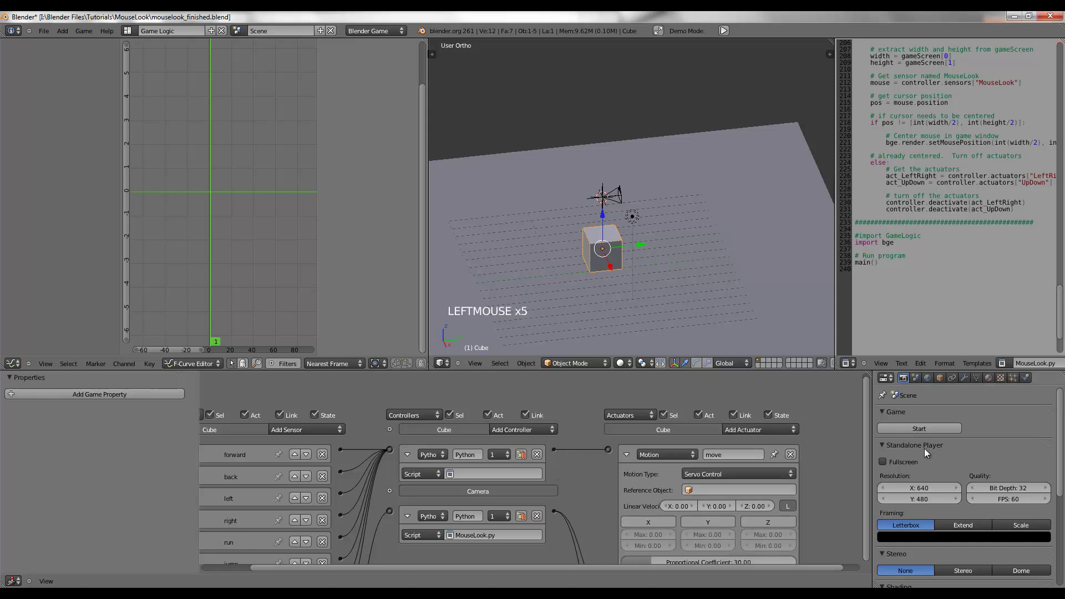
left_click(910, 365)
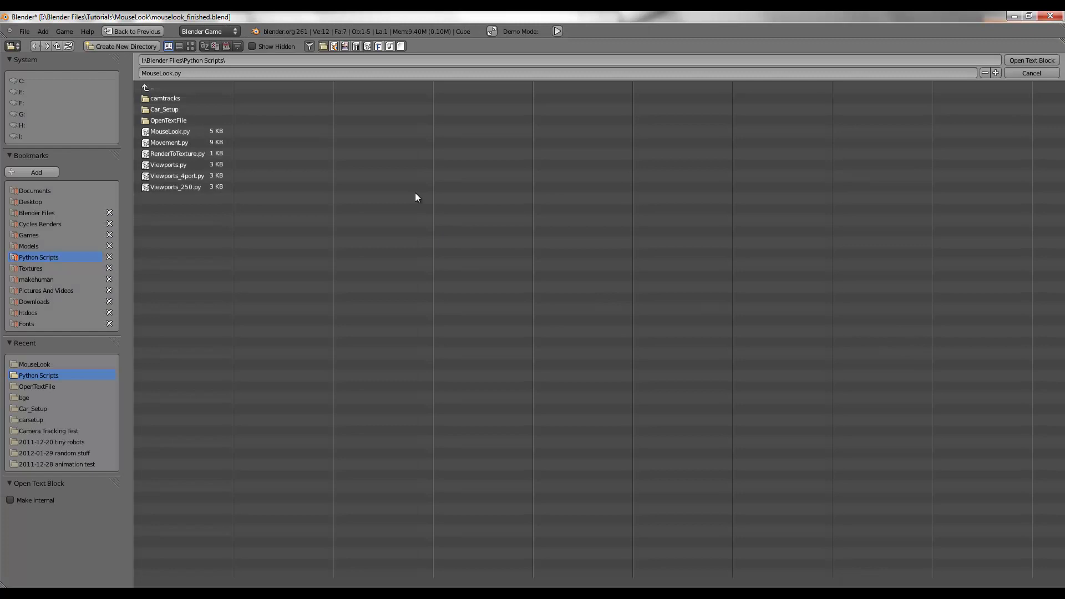
Step: Open Movement.py in the text editor as the controller's script and collapse the motion actuators
left_click(171, 144)
left_click(507, 474)
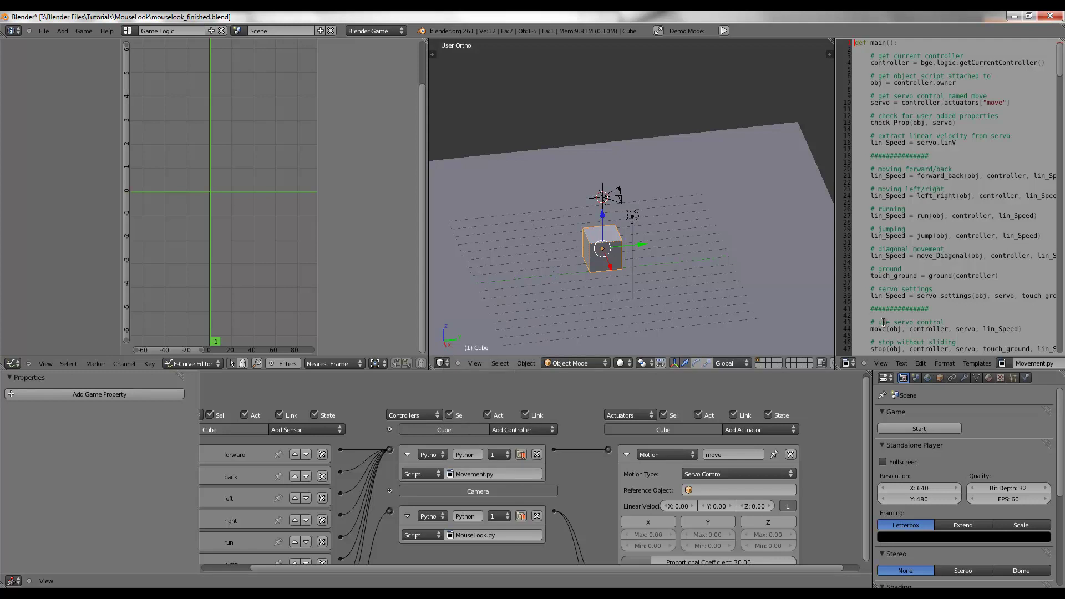
left_click(608, 191)
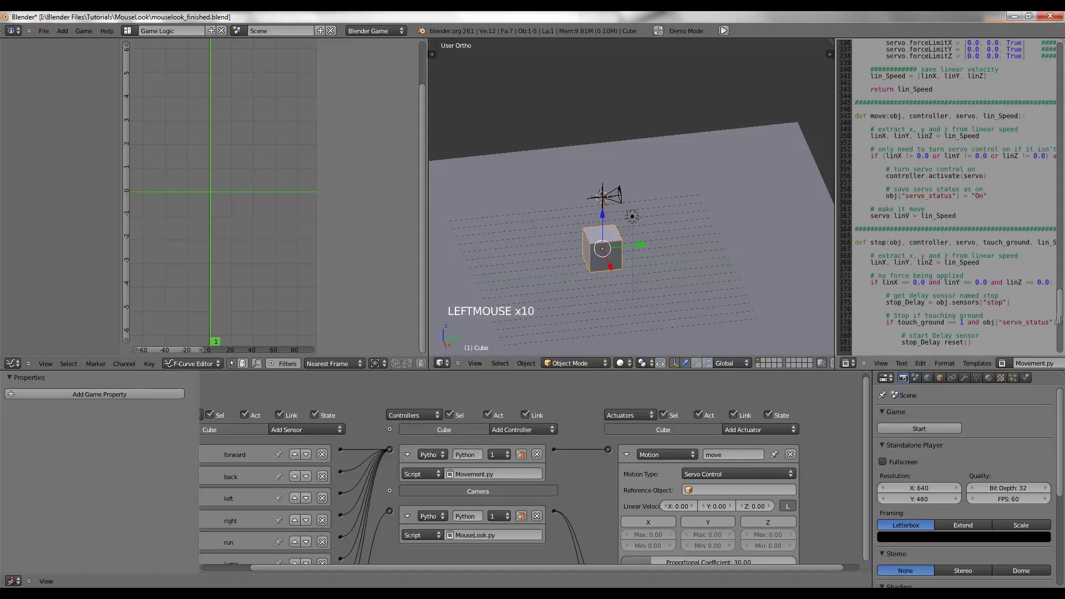
left_click(627, 460)
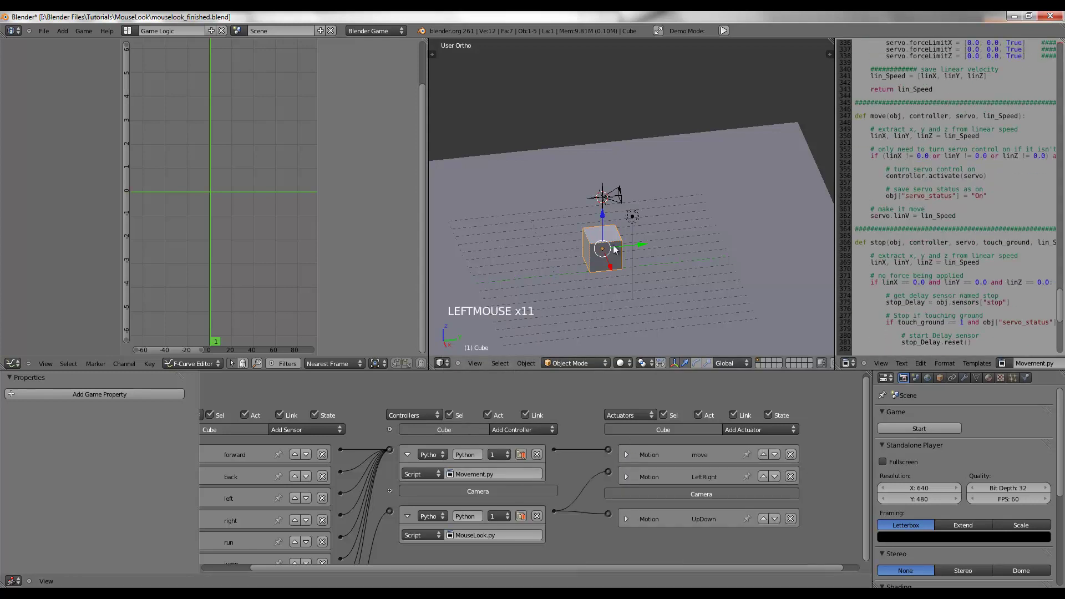
Step: Check the Cube's dynamic physics settings and mass in the Physics tab
left_click(1033, 384)
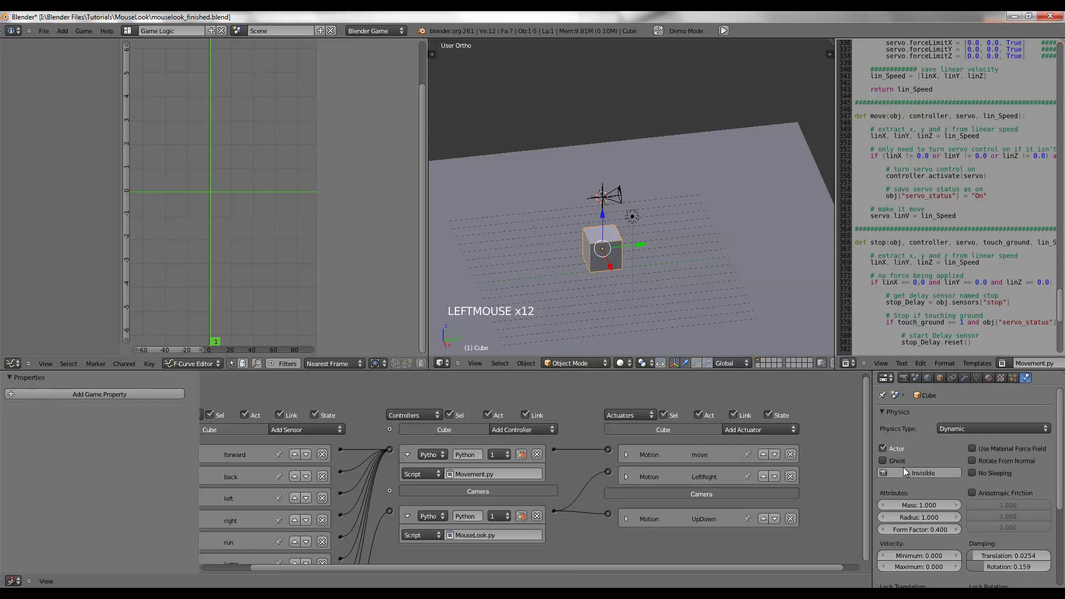
left_click(922, 505)
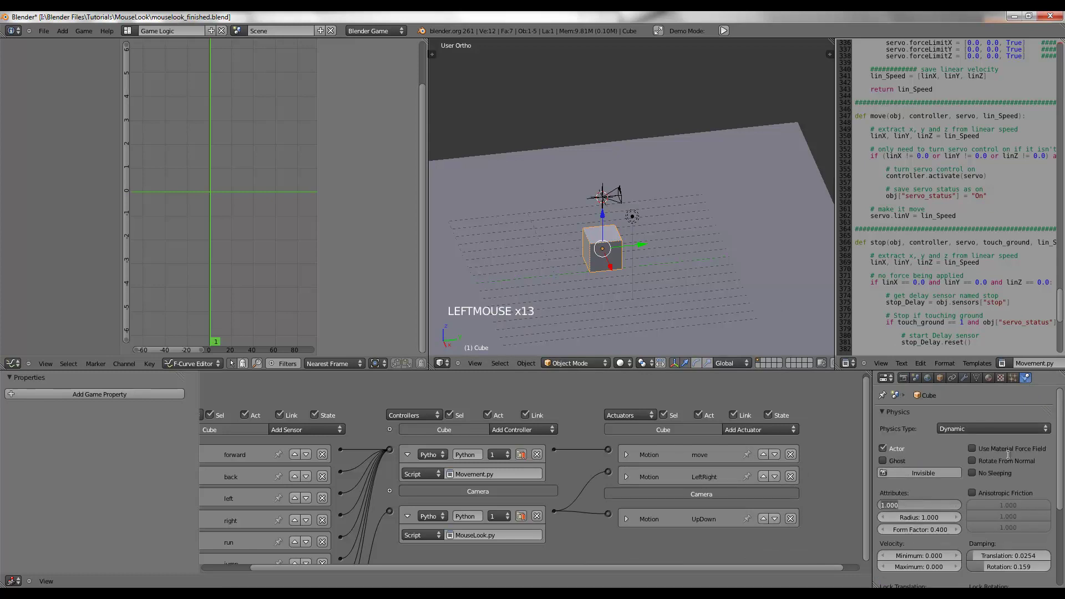
middle_click(985, 479)
middle_click(608, 192)
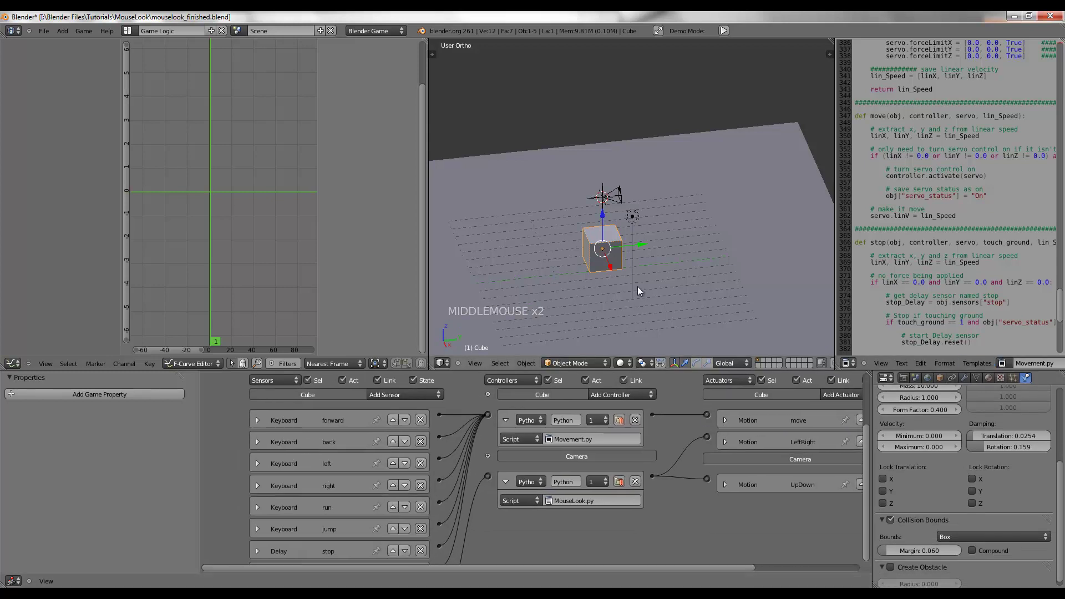
Step: Add float game properties such as walking with their speed values, then run the game
double_click(103, 396)
left_click(39, 405)
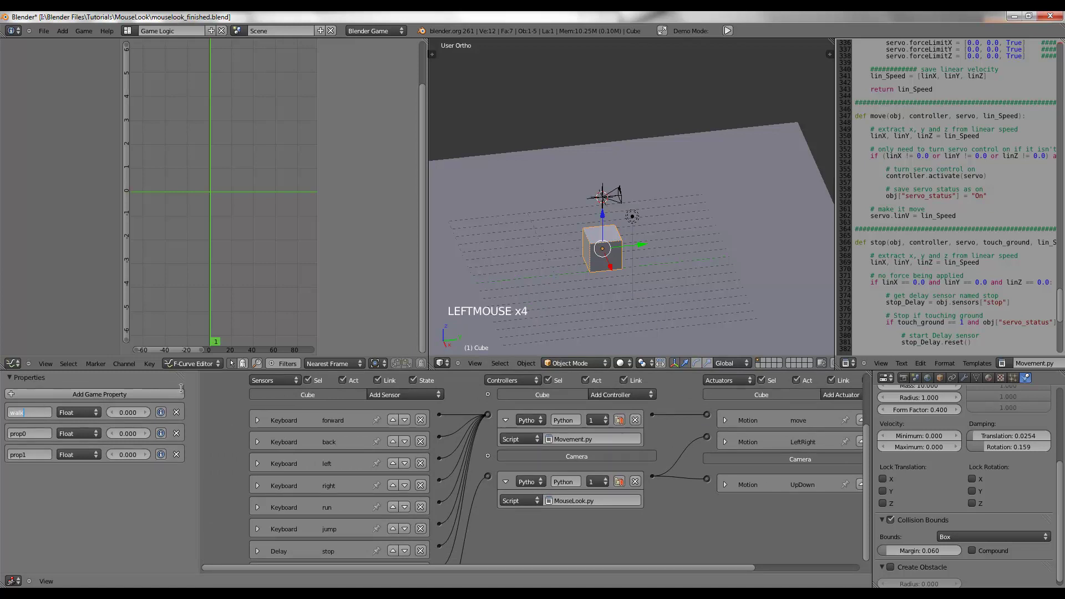
left_click(43, 410)
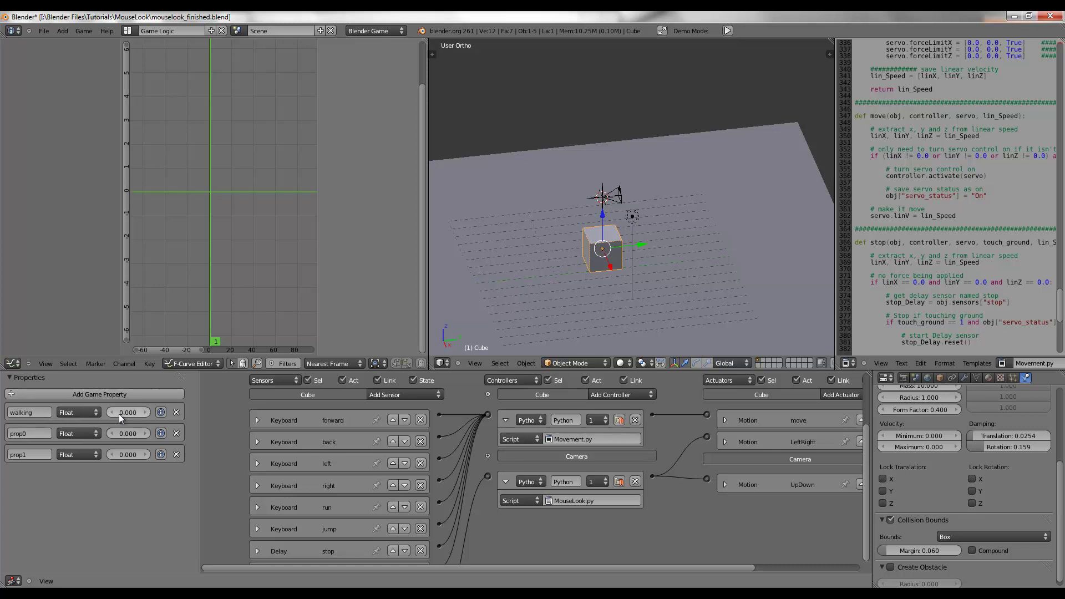
left_click(123, 414)
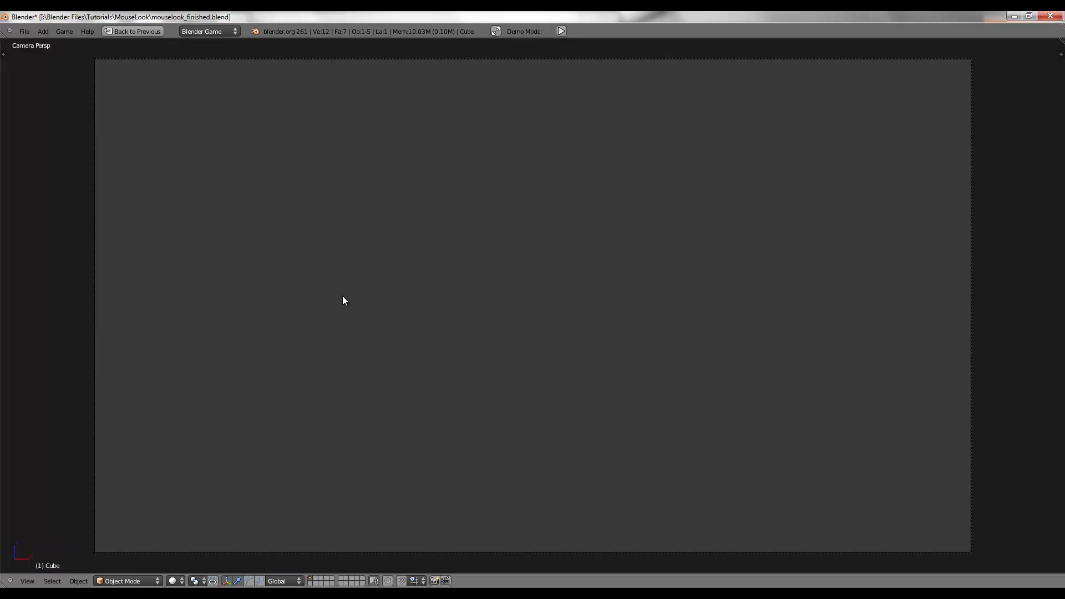
Step: Exit the game, select the Camera to show its MouseLook logic, and switch the graph area to a DopeSheet
key("ctrl+Up")
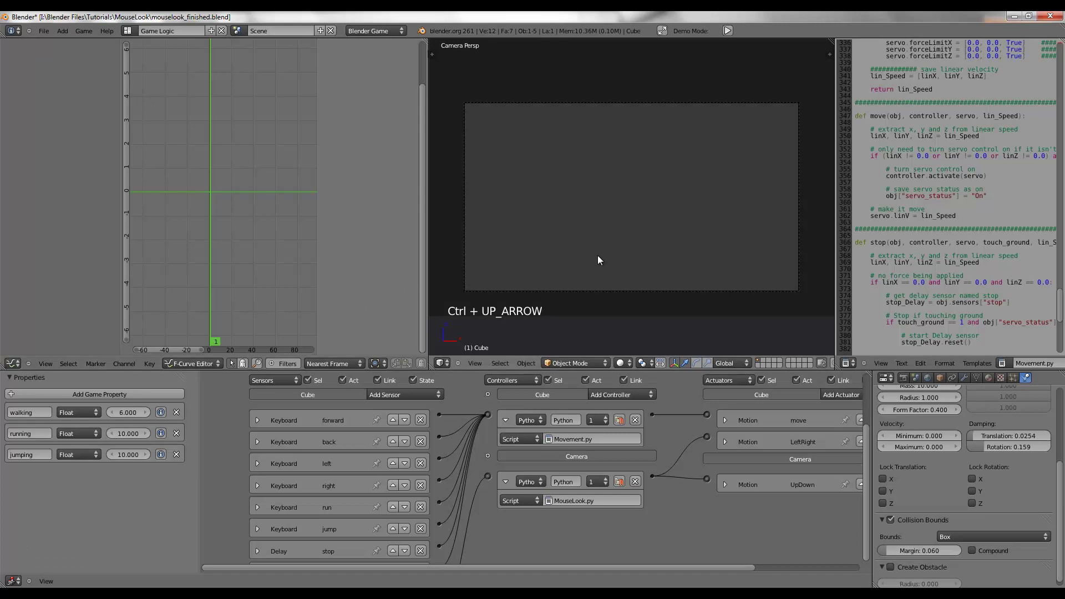
right_click(588, 288)
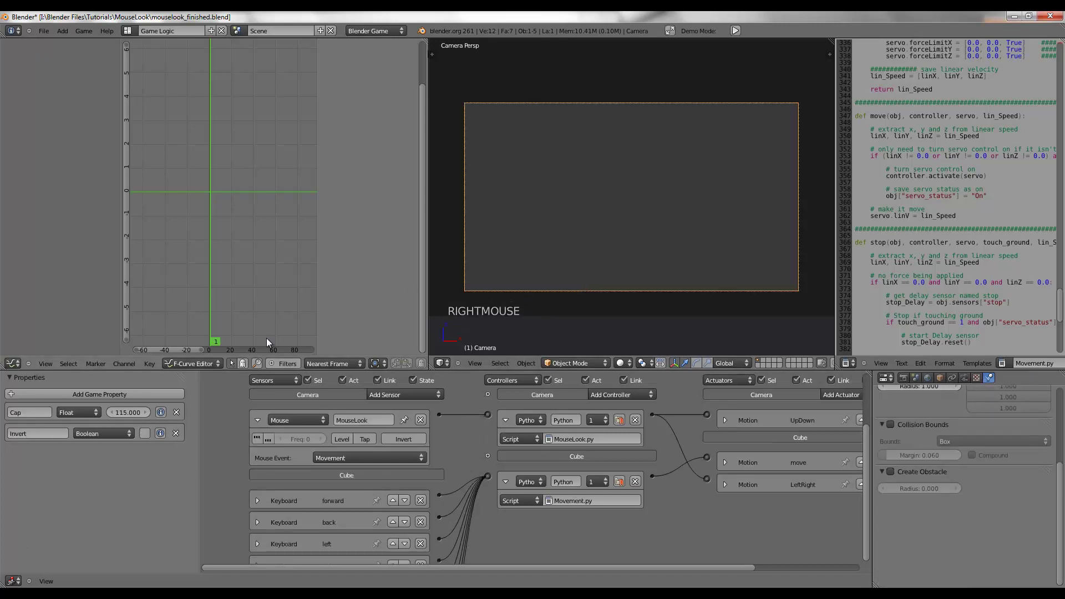
middle_click(286, 324)
left_click(195, 370)
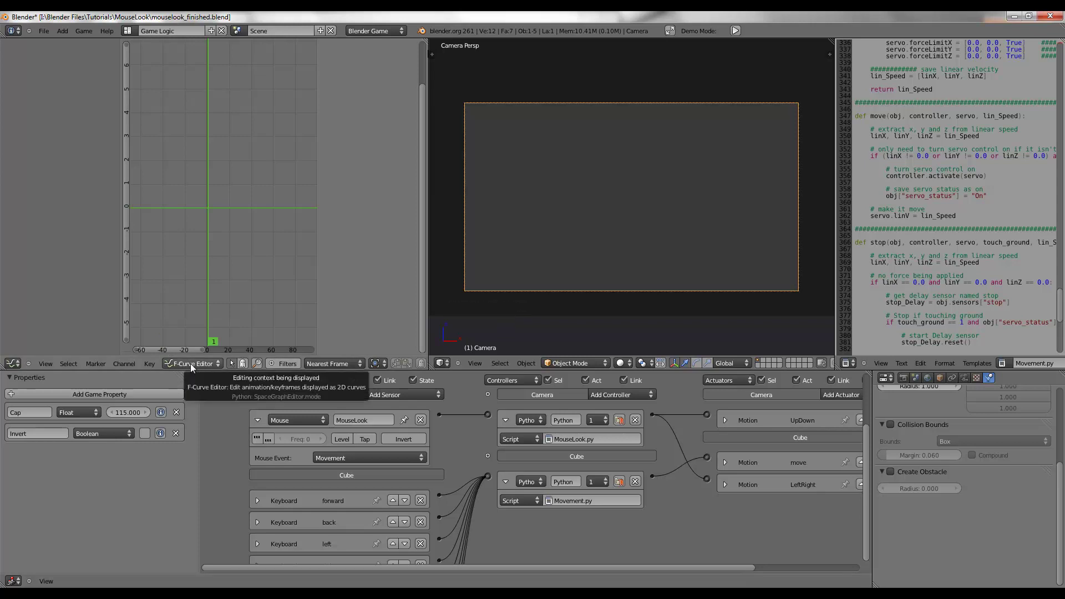
left_click(24, 362)
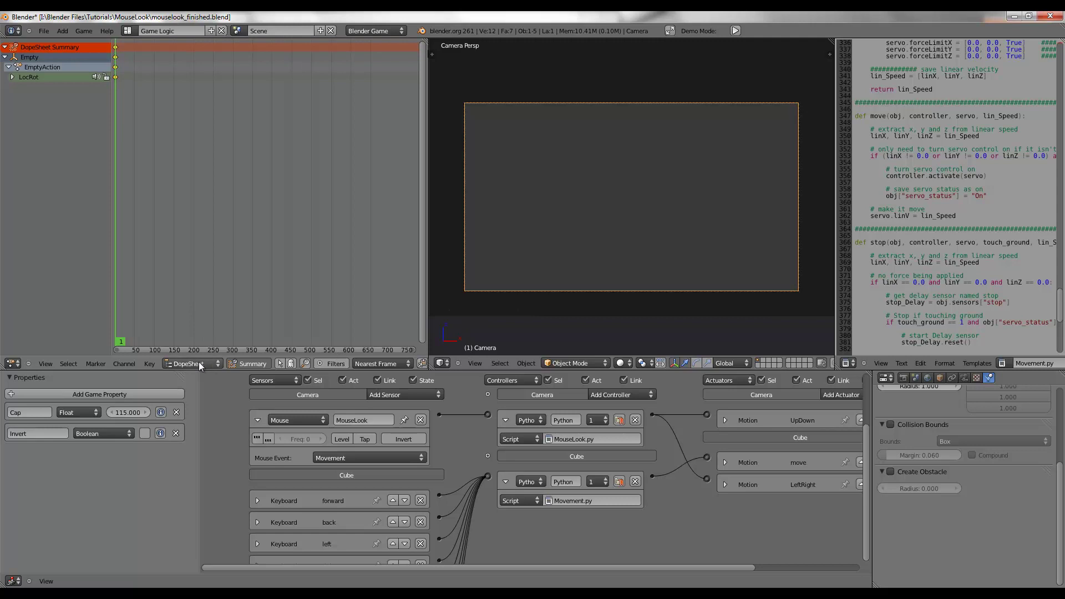
Step: Switch to the Action Editor, pick EmptyAction and select the Empty in the scene
left_click(203, 365)
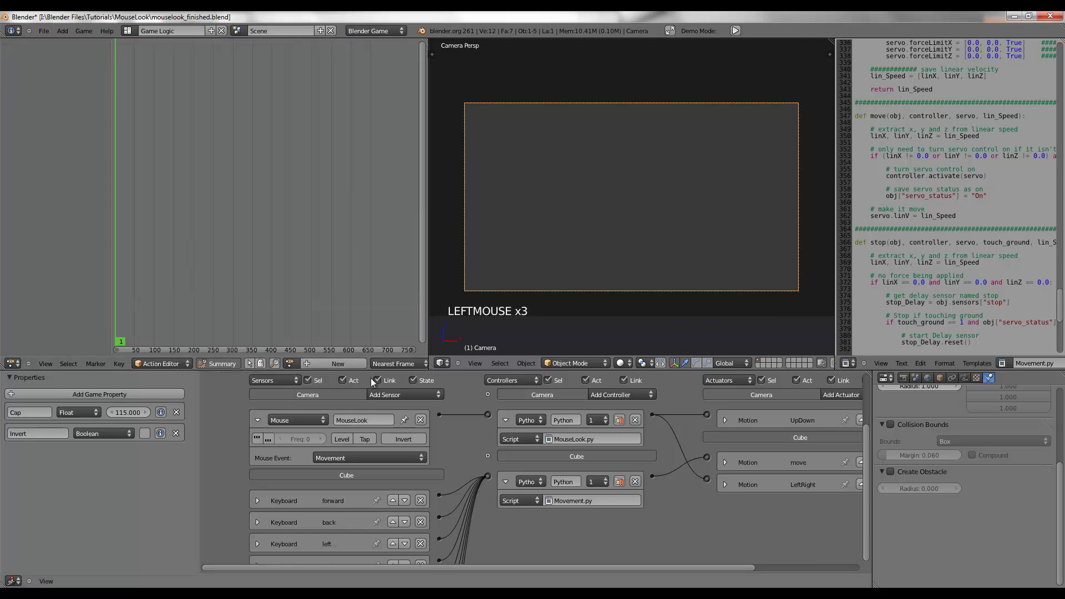
left_click(291, 362)
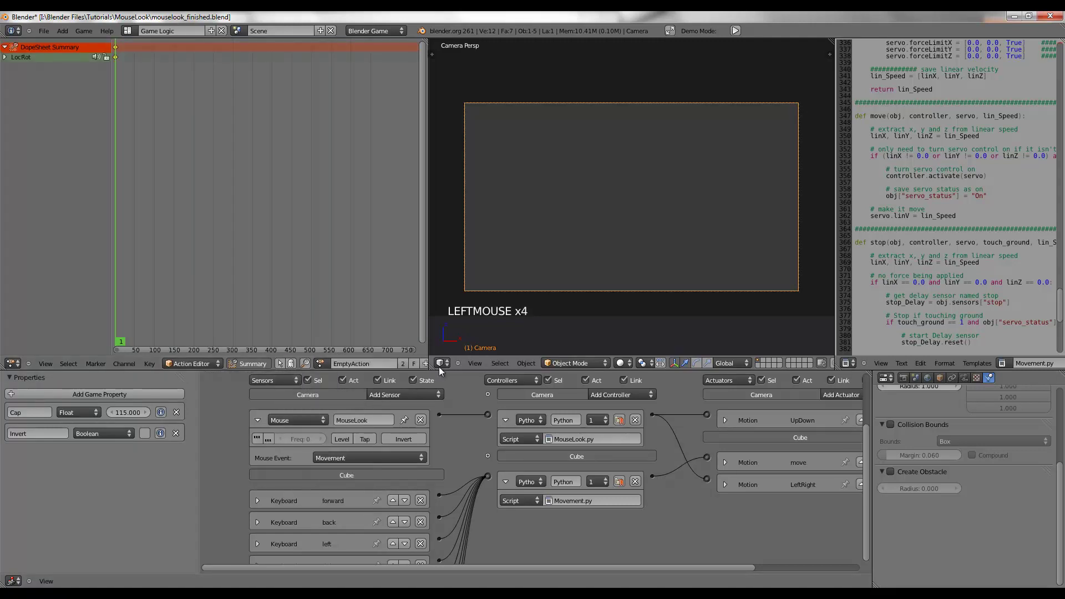
middle_click(428, 369)
left_click(362, 365)
middle_click(753, 275)
middle_click(664, 299)
middle_click(574, 315)
scroll("up", 3)
scroll("up", 3)
right_click(508, 262)
scroll("down", 3)
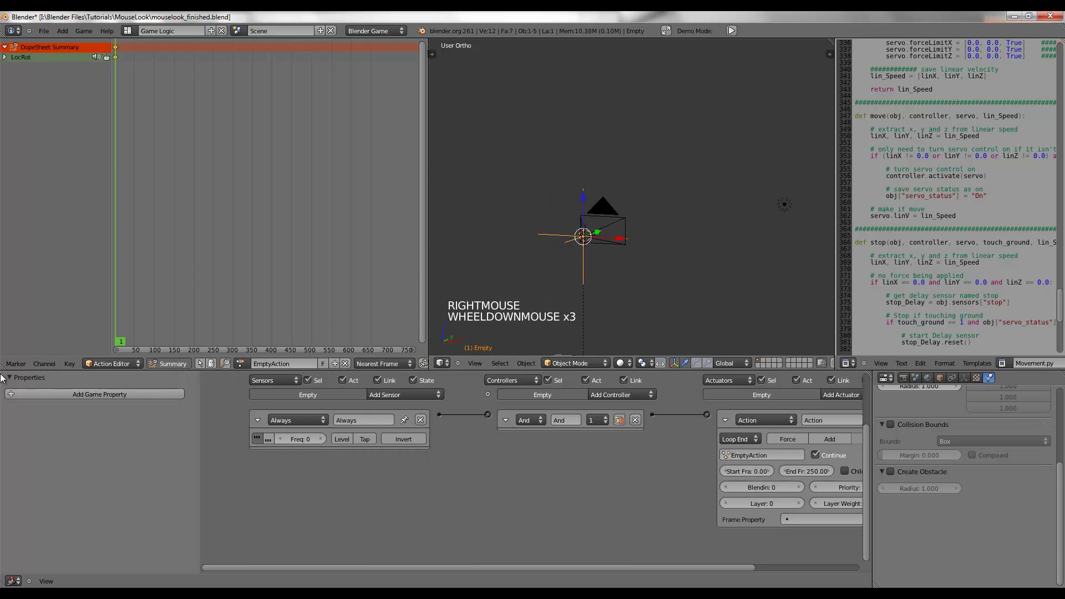
middle_click(588, 235)
Step: Rename the action to CamShake1 and show its curves in the F-Curve Editor
left_click(408, 365)
left_click(368, 360)
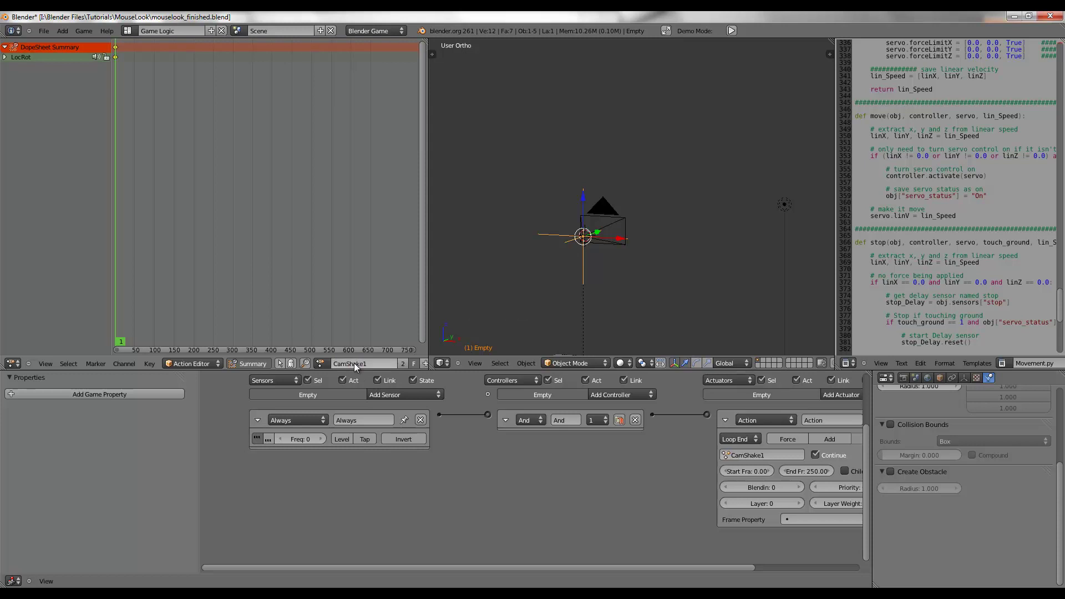
left_click(24, 365)
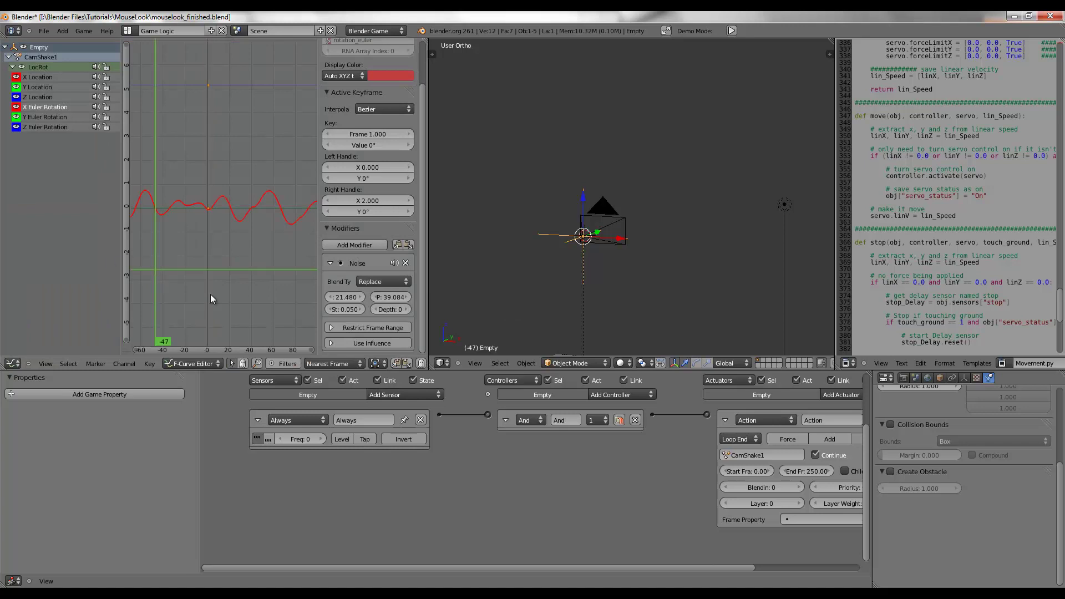
Step: Lower the Noise modifier strength to 0.020, preview with Alt+A and test through the camera in-game
left_click(351, 311)
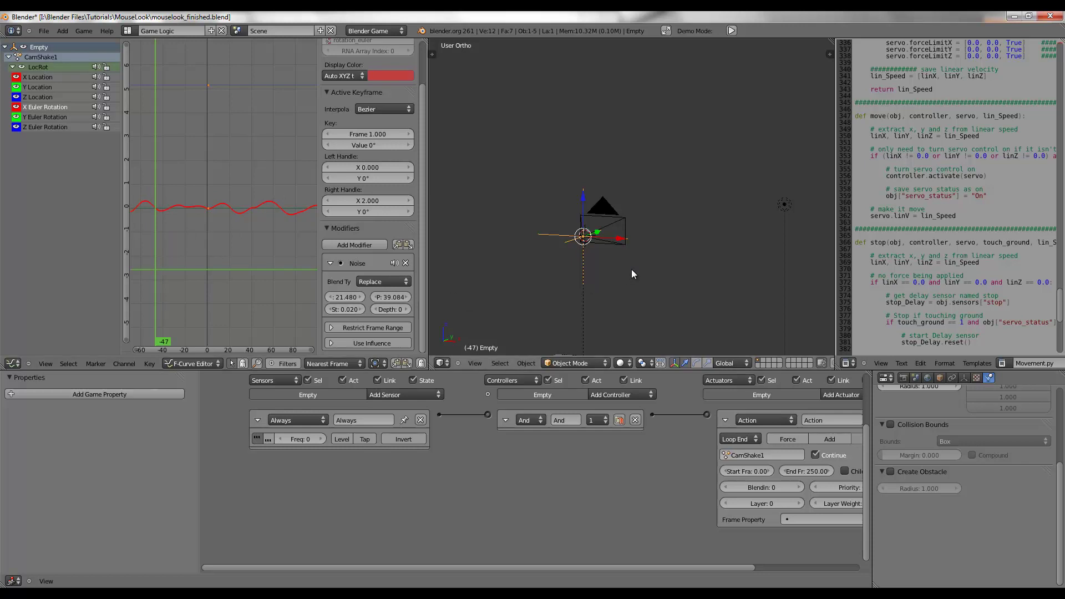
key("alt+a")
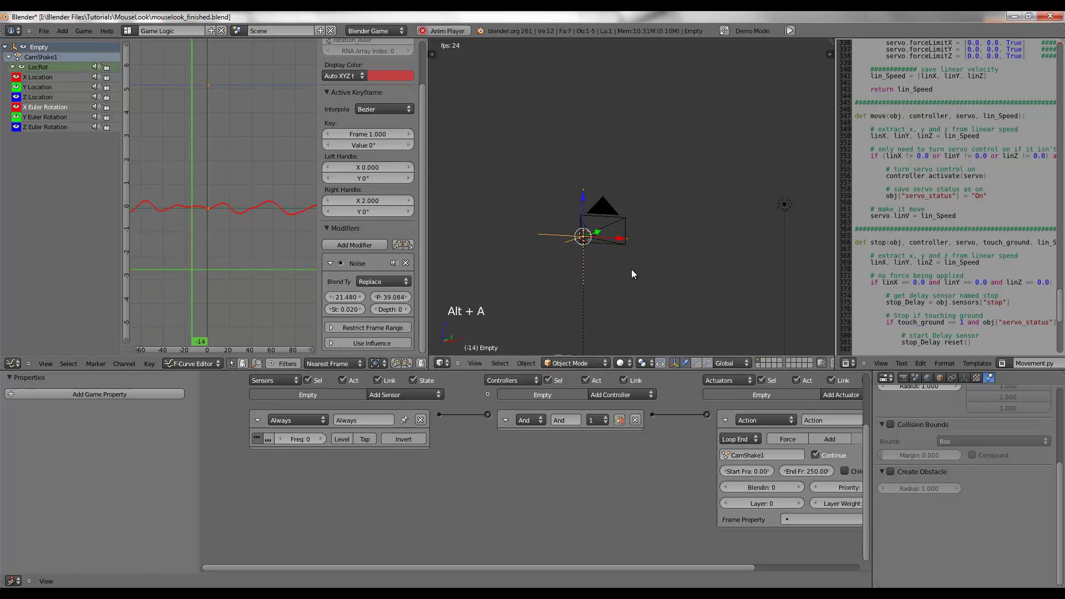
key("Escape")
key("KP_0")
key("p")
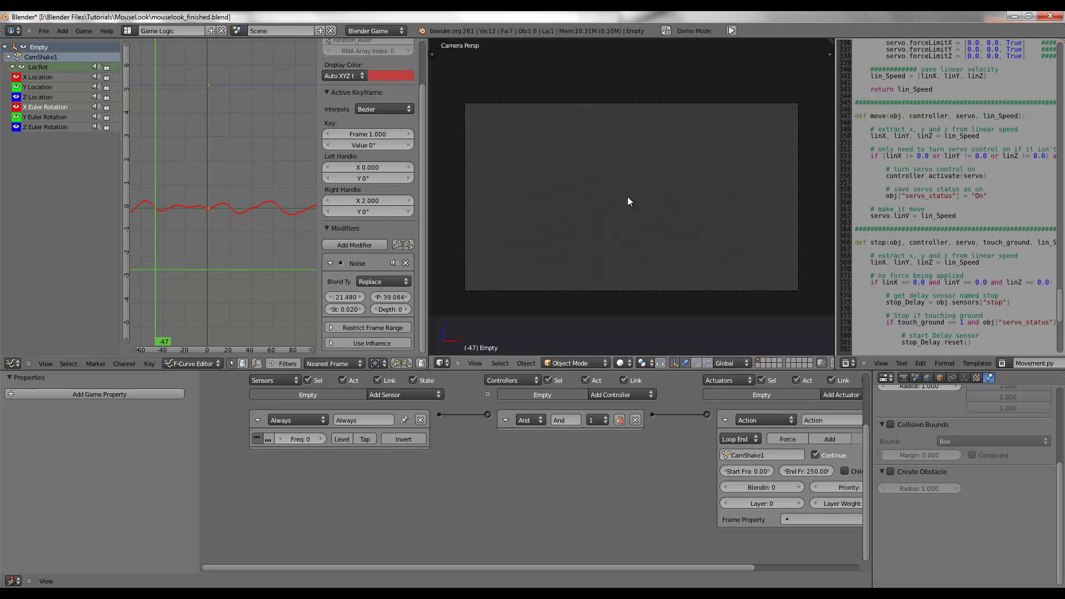
Step: Set the World physics Gravity to 17.00
left_click(928, 376)
middle_click(927, 489)
left_click(954, 473)
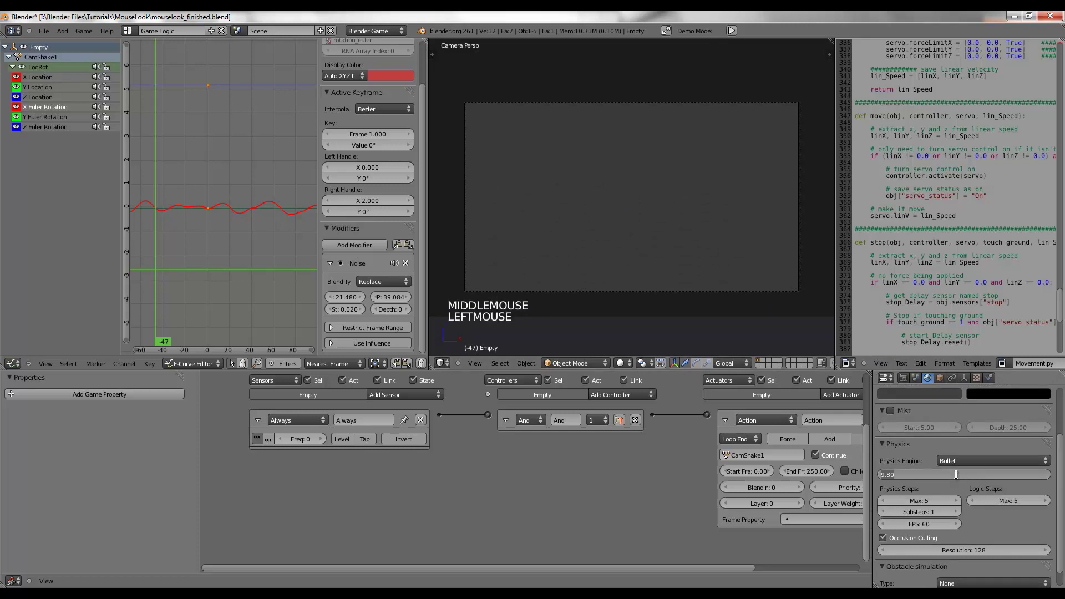